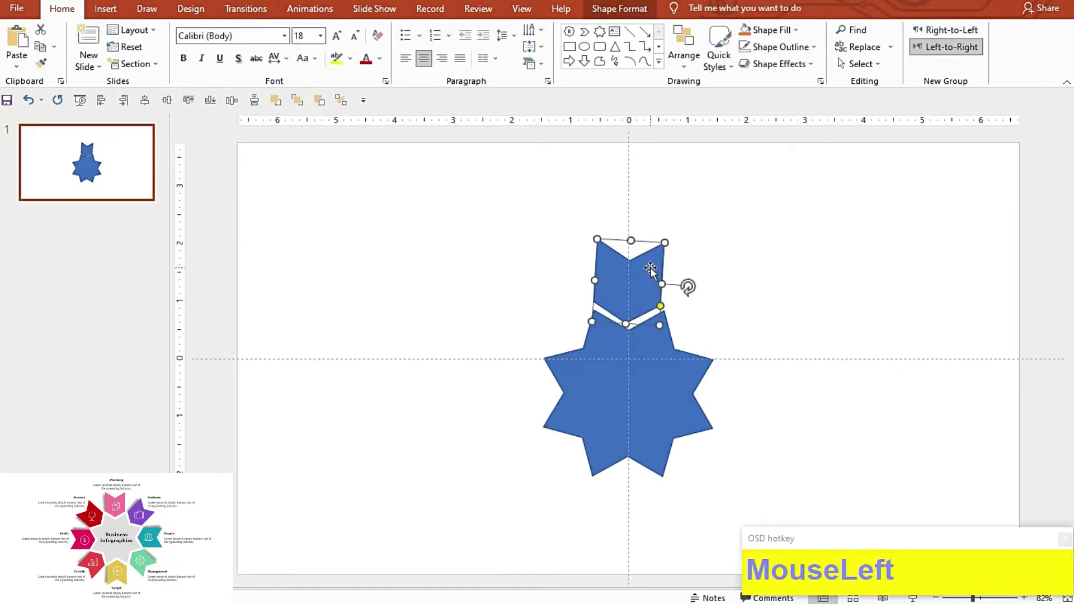
Step: Nudge the chevron arrow tab toward the star's top point with the arrow keys
key(Right)
key(Right)
key(Right)
click(616, 393)
click(724, 261)
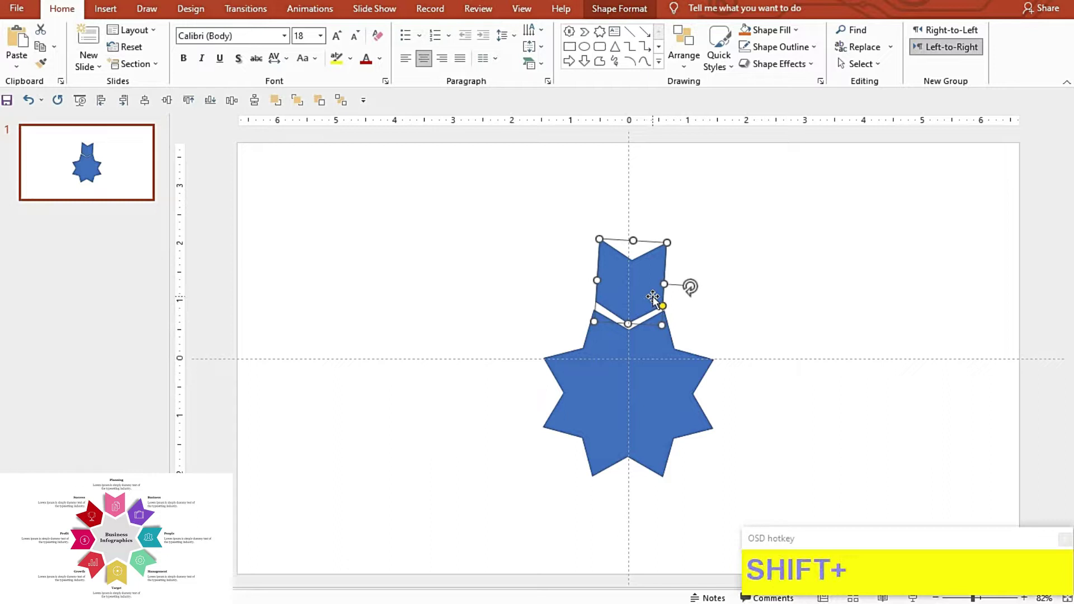
key(shift+Up)
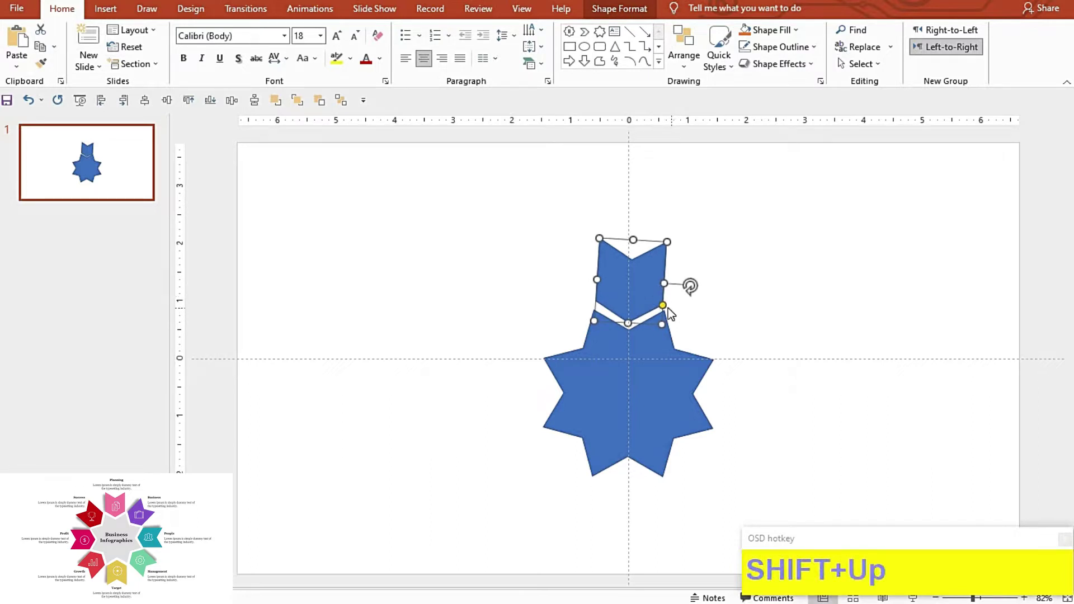
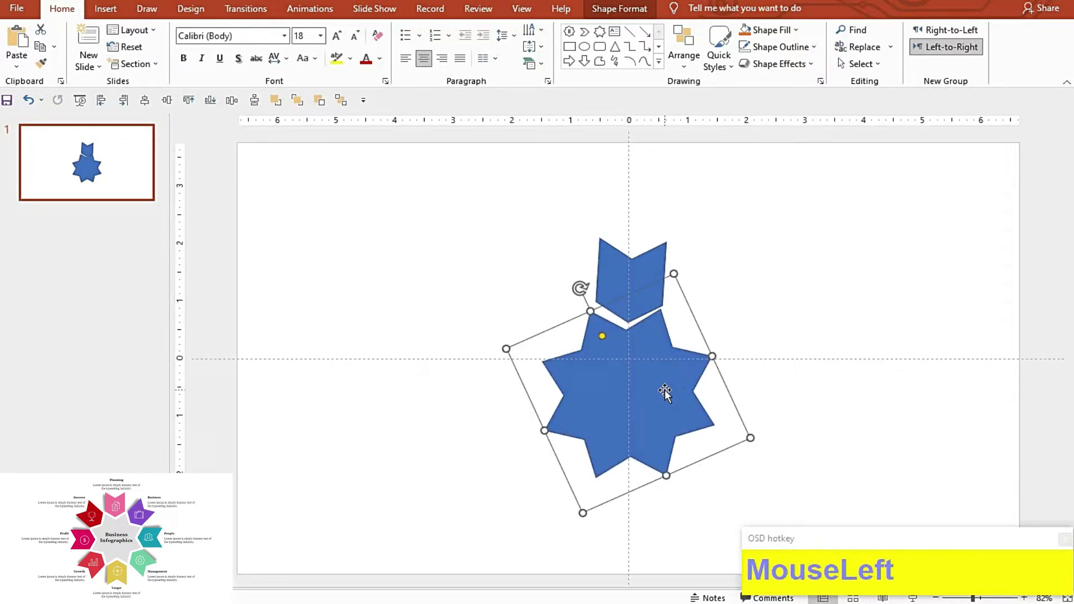
Step: Shift the tab further right and restore the star to its original unrotated angle
key(Right)
key(Right)
key(Right)
key(Right)
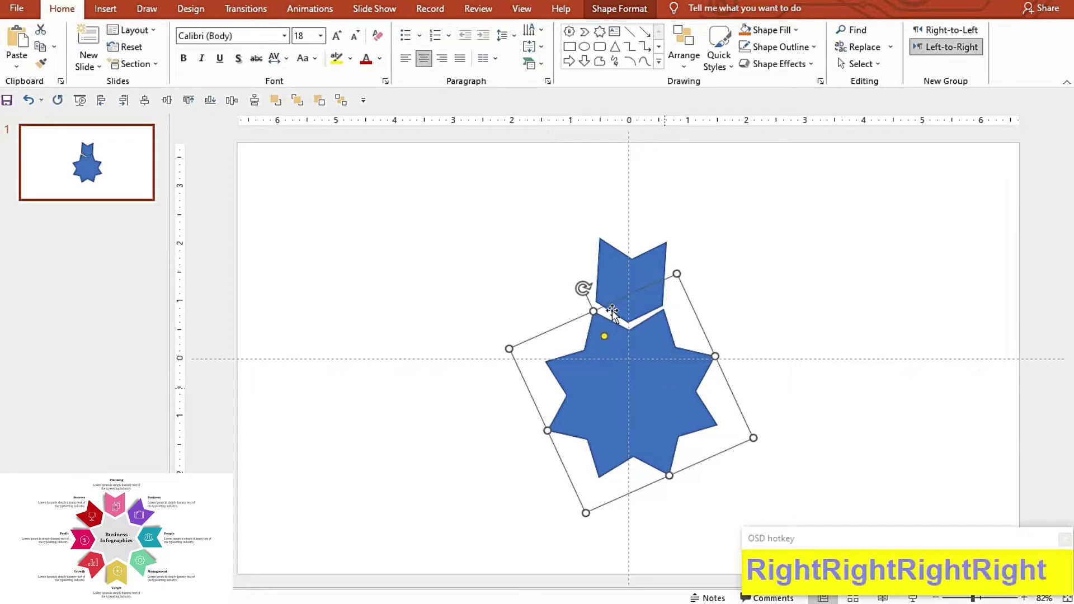
click(630, 296)
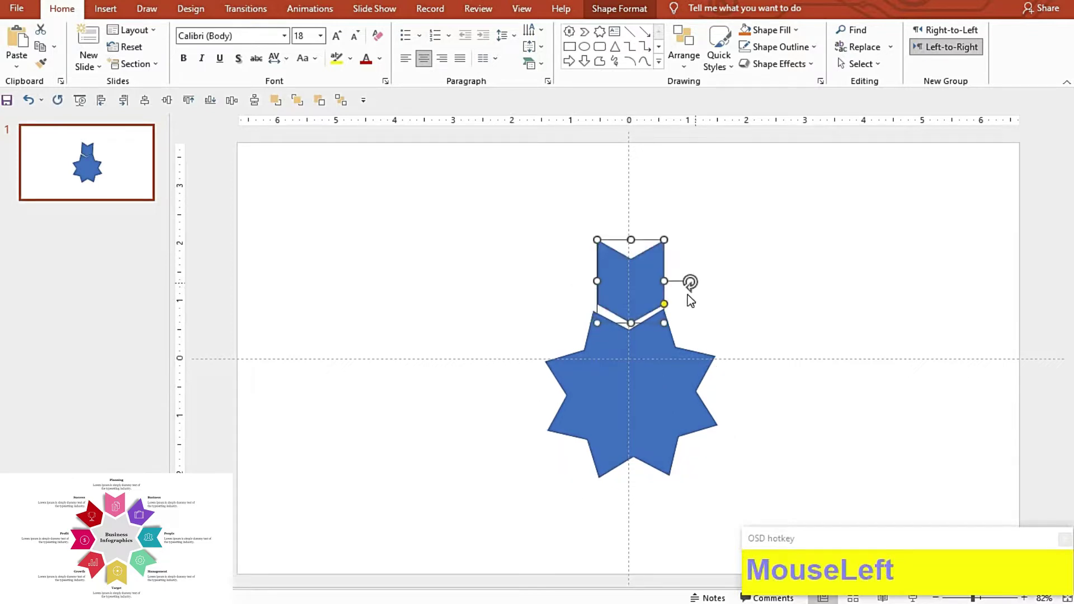
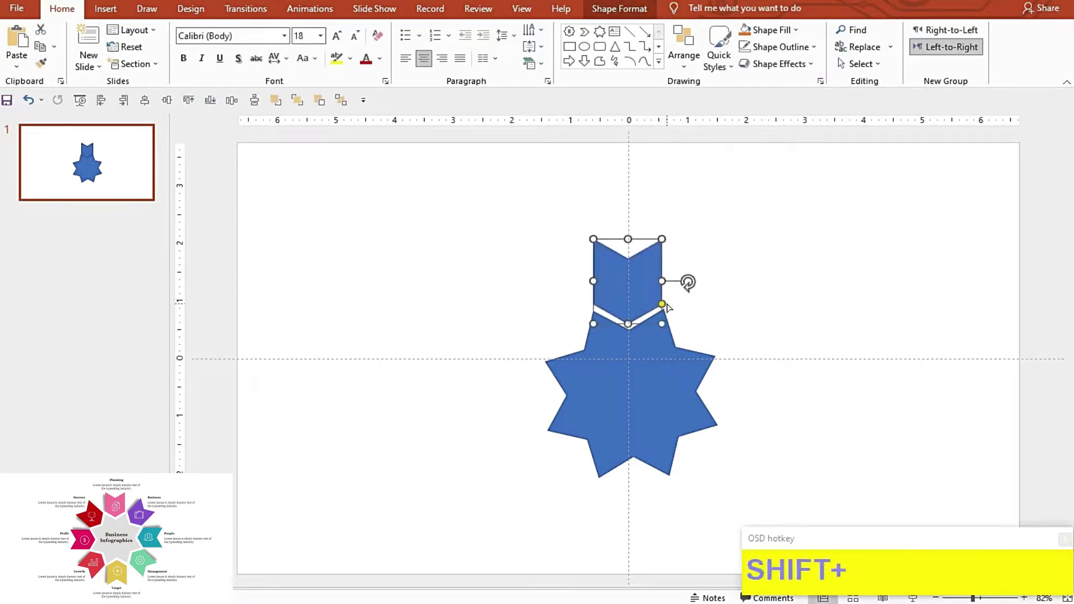
Step: Fine-tune the tab so it sits centred above the star's top point, then deselect
key(shift+Up)
key(Up)
key(Up)
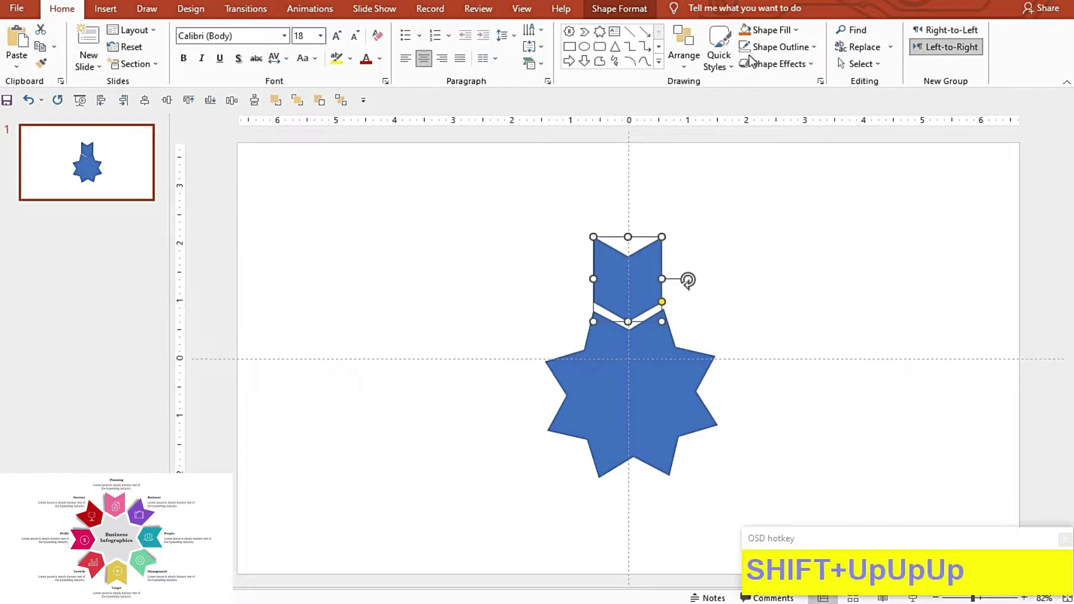
click(752, 231)
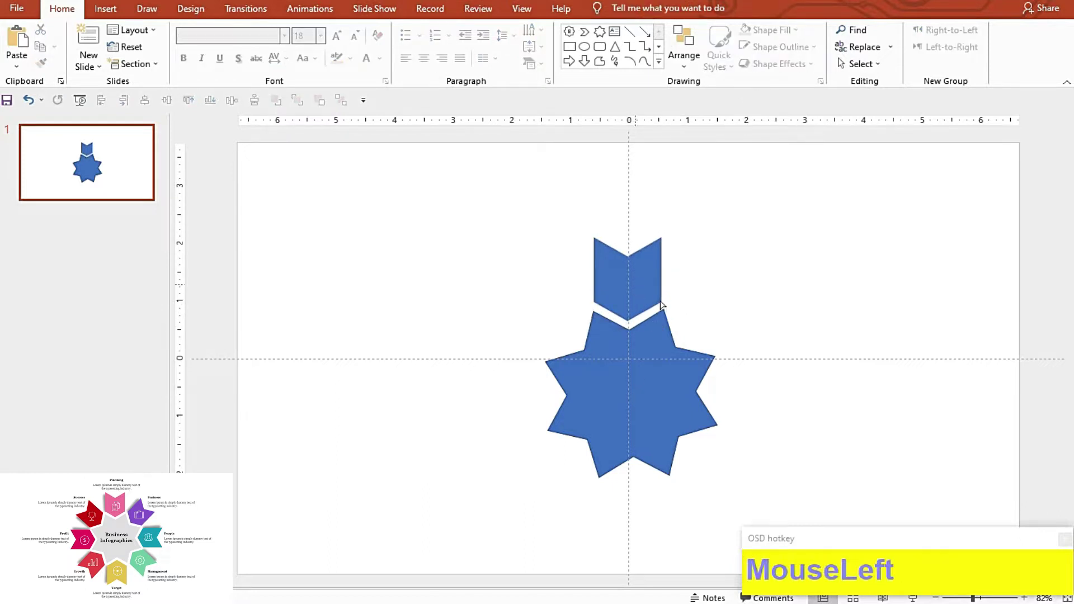
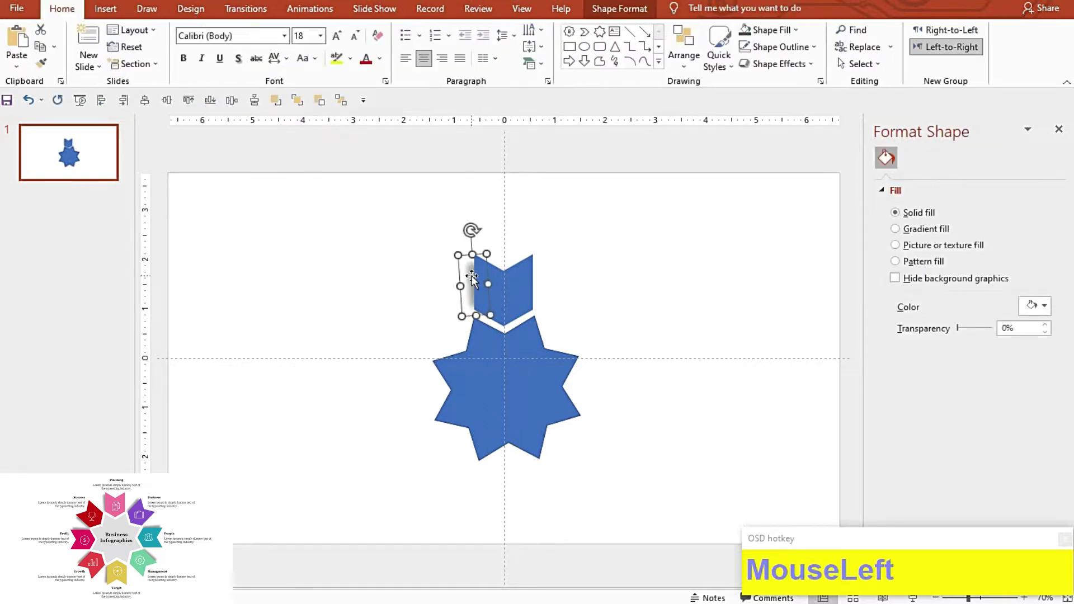
Step: Set the shadow strip over the chevron's left half to 30% transparency
key(shift+Up)
click(610, 295)
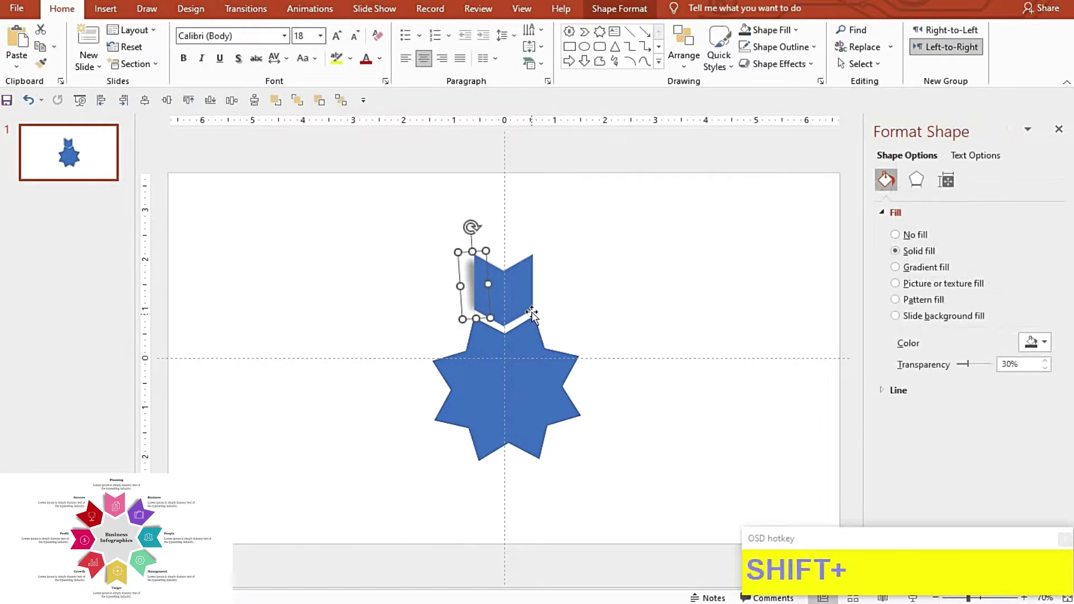
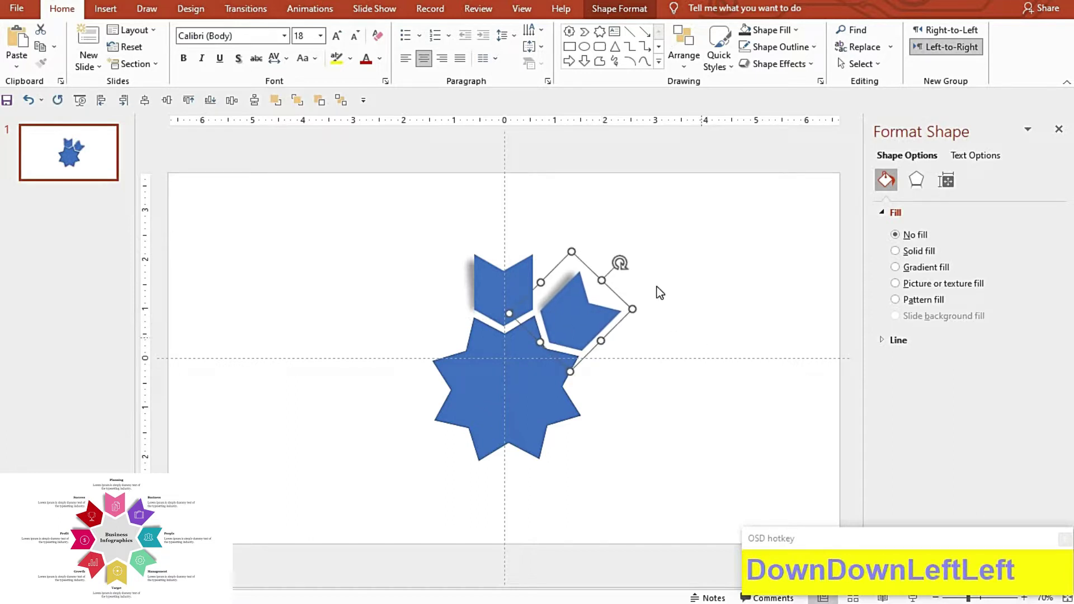
Step: Place a tab copy at the star's right point and rotate it to face outward
drag(690, 345, 604, 381)
key(Up)
key(Up)
key(Left)
key(Left)
key(Left)
key(Left)
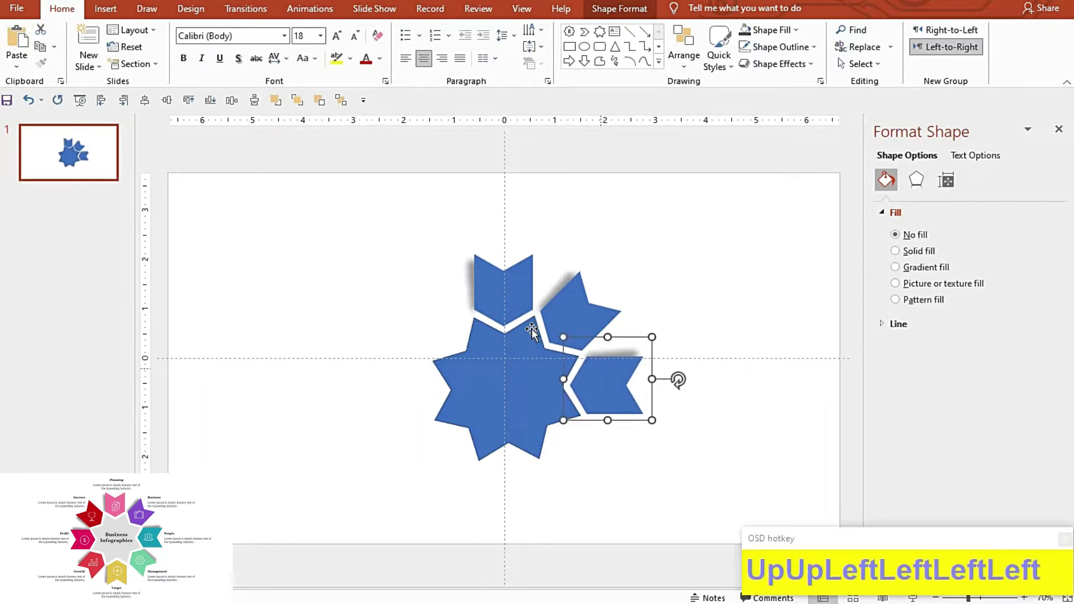
Step: Place a tab copy at the lower-right point and rotate it to face outward
drag(644, 444, 588, 458)
key(Left)
key(Left)
key(Up)
key(Up)
key(Up)
key(Left)
key(Left)
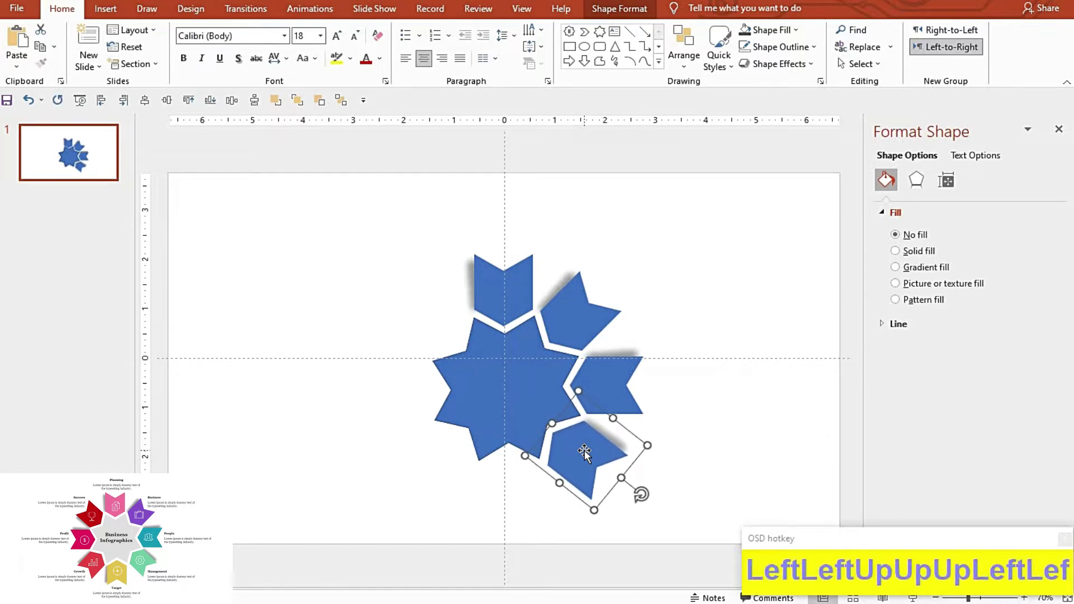
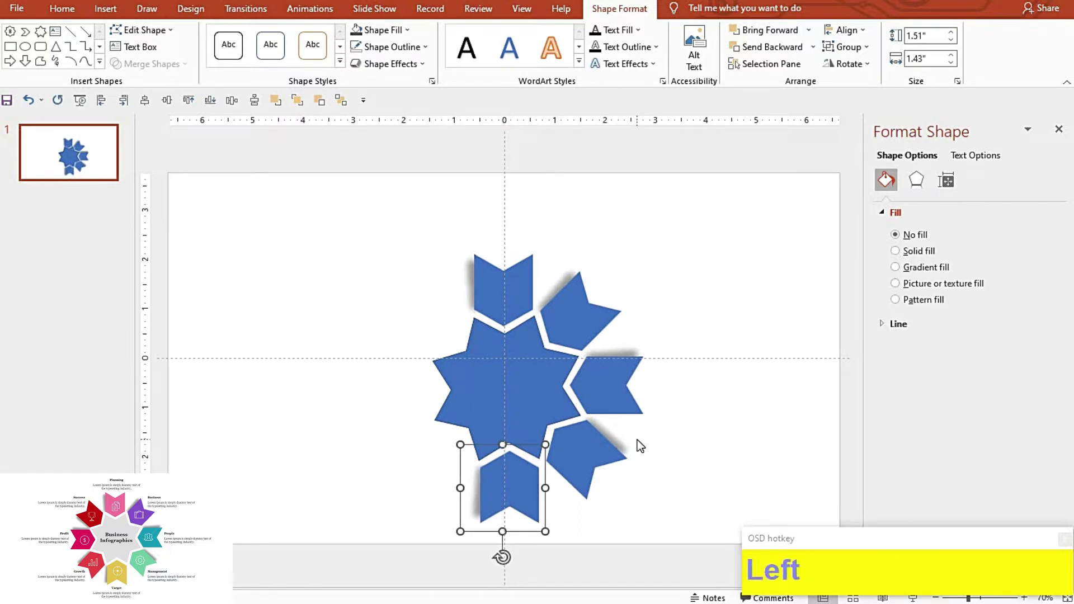
Step: Place a tab copy below the star and rotate it to face outward
drag(612, 408, 411, 403)
key(Up)
key(Left)
key(Up)
key(Left)
key(Up)
key(Left)
key(Down)
key(Right)
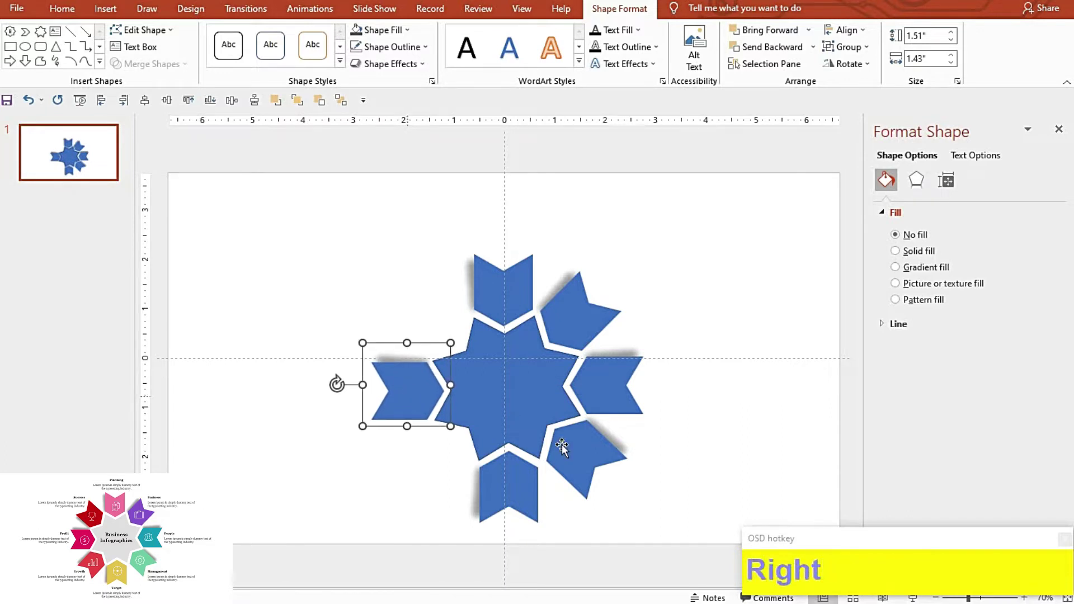
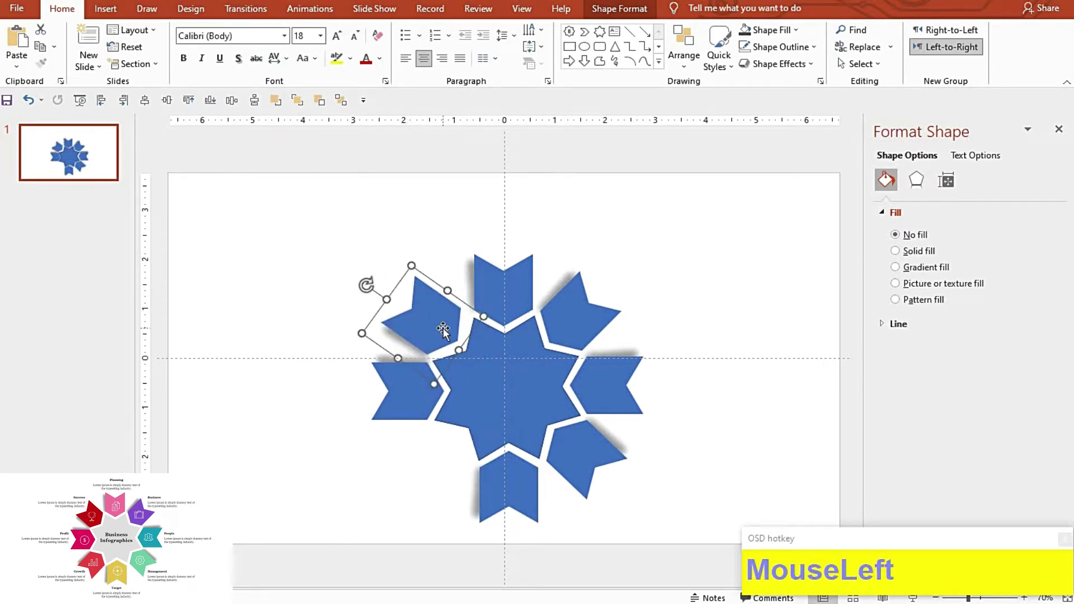
Step: Fine-tune the upper-left tab's position into the remaining gap
key(Down)
key(Down)
key(Right)
key(Down)
key(Right)
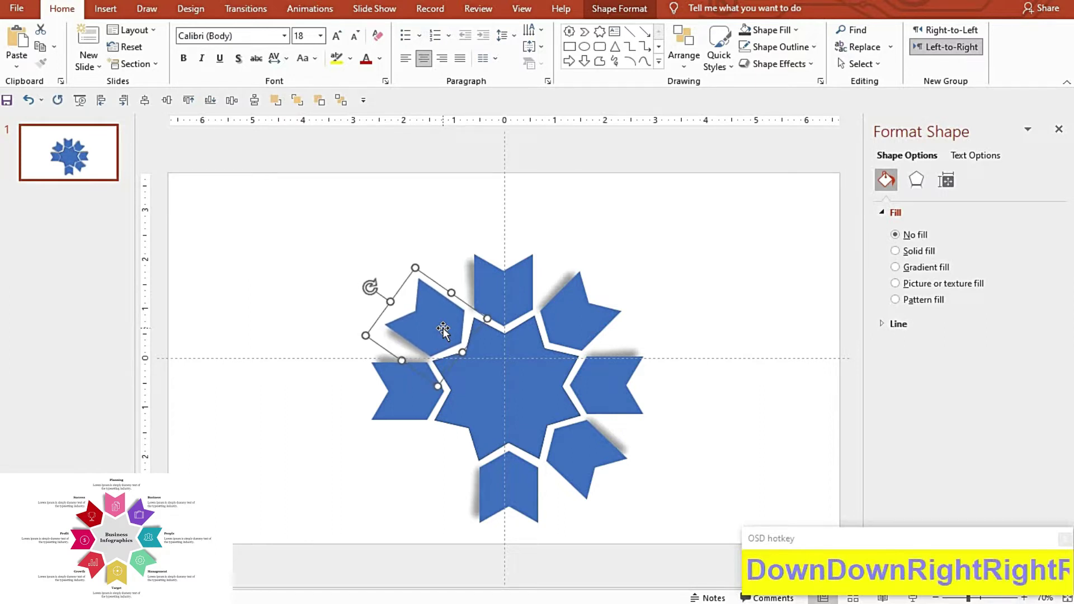
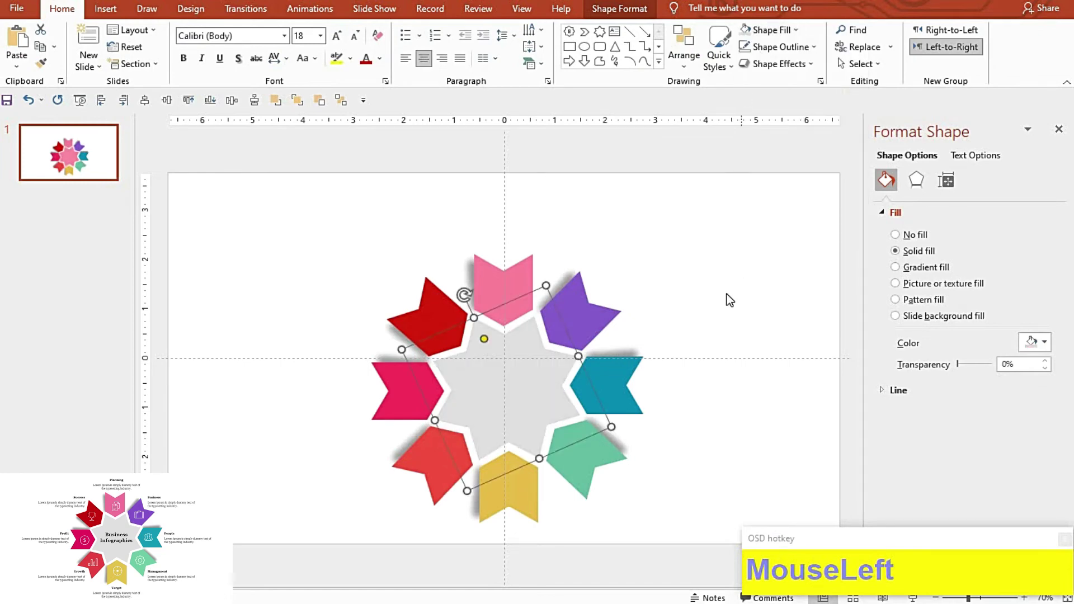
Step: Select every shape on the slide and group the grey star with the coloured arrows
key(F9)
click(243, 217)
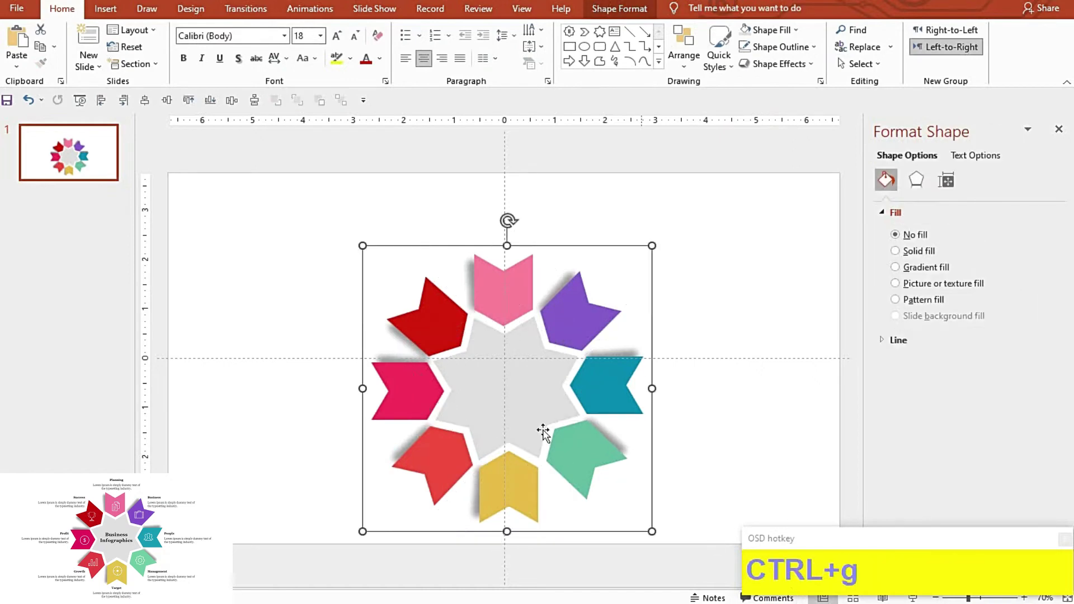
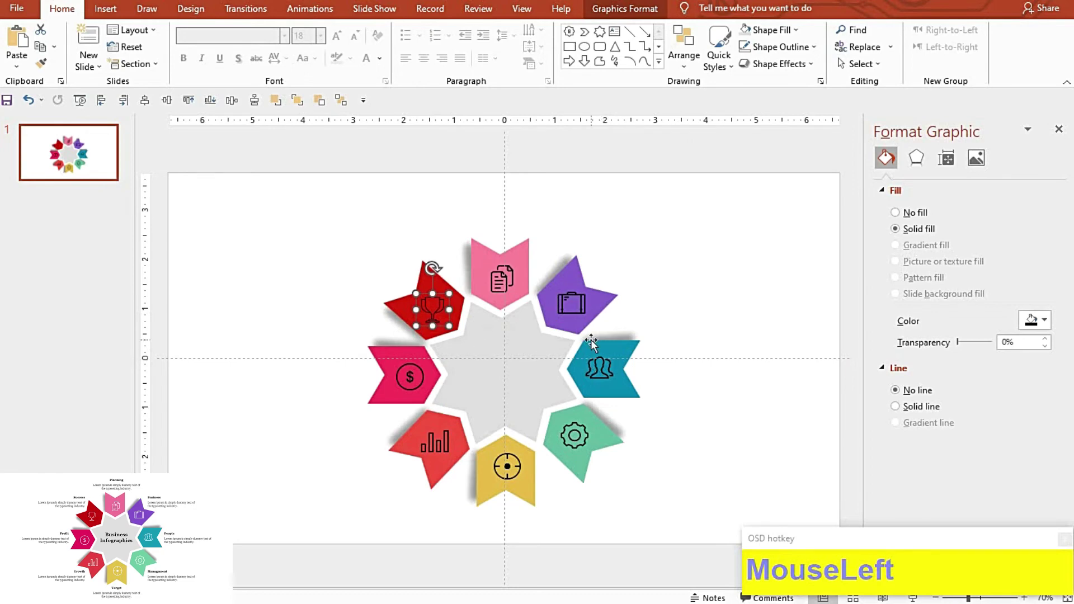
Step: Position the trophy icon on the dark red tab and set all eight icons' fill to white
key(Left)
key(Up)
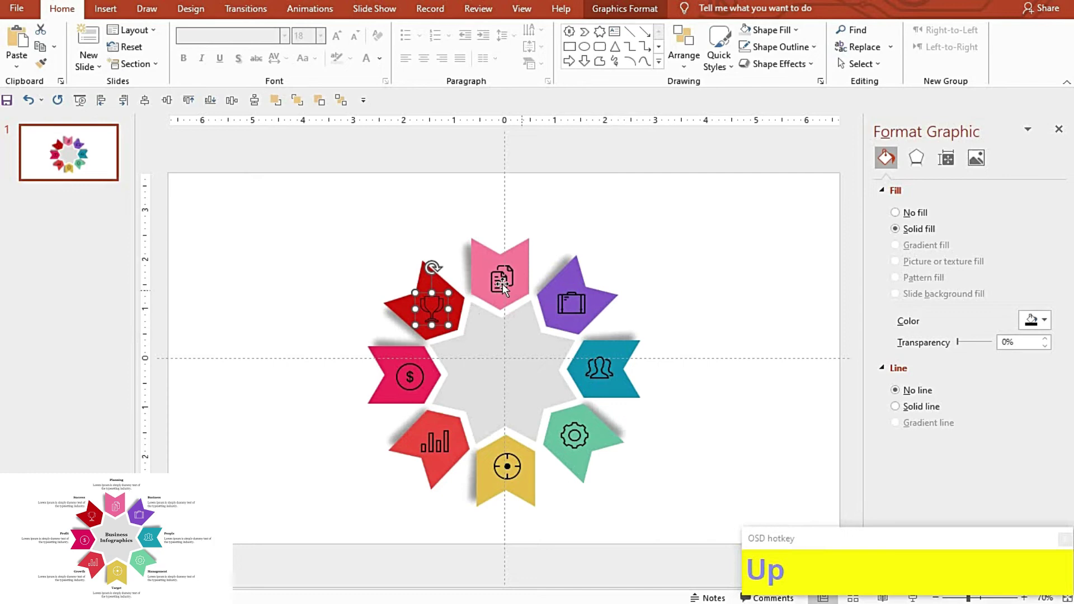
click(582, 322)
click(606, 366)
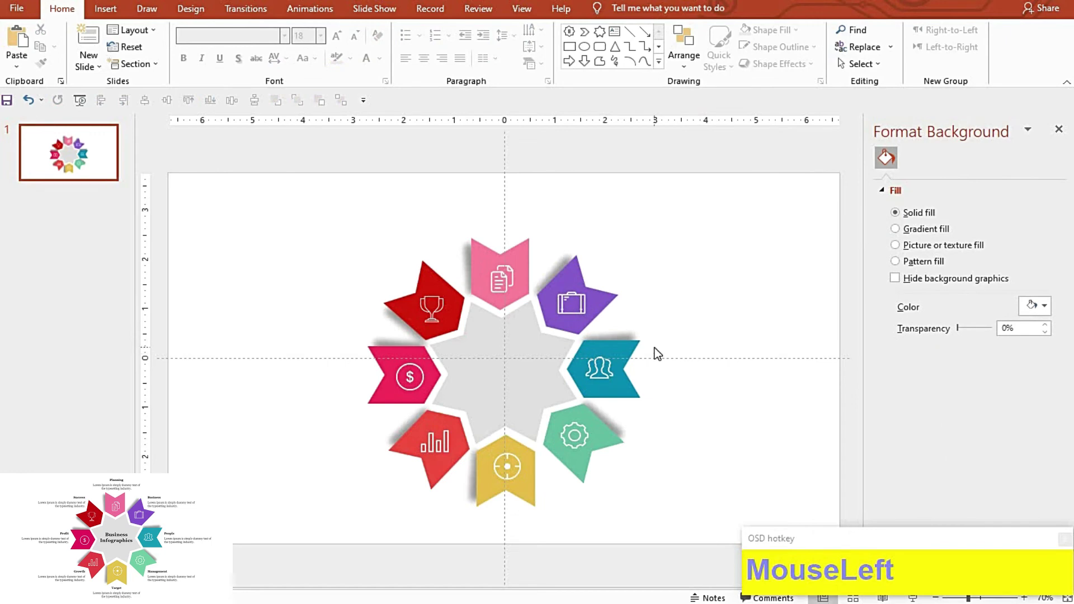
Step: Paste caption blocks around the ring and right-align the left-side captions
key(F9)
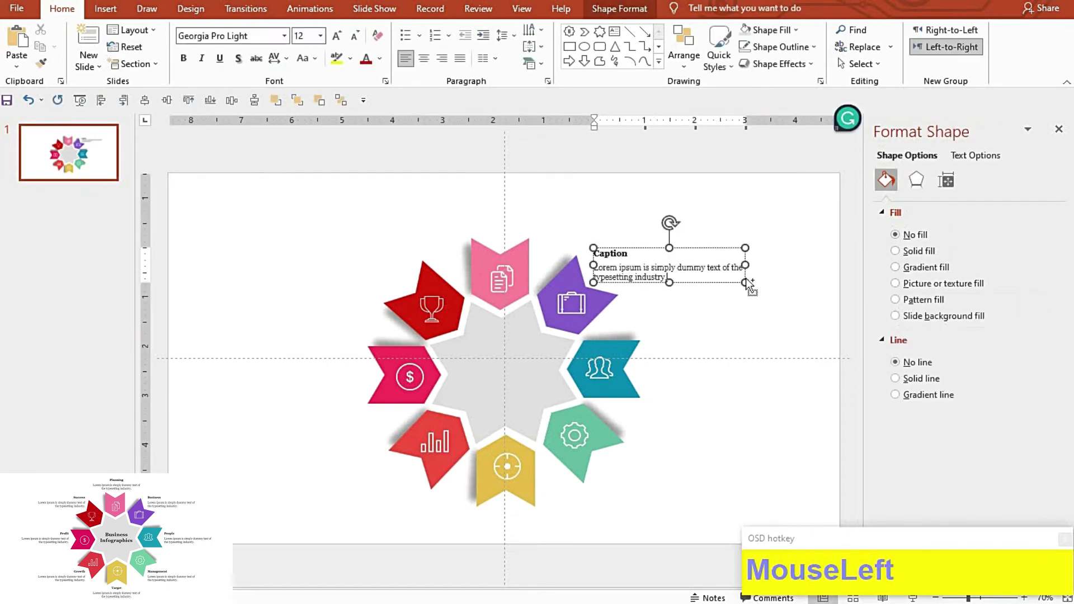
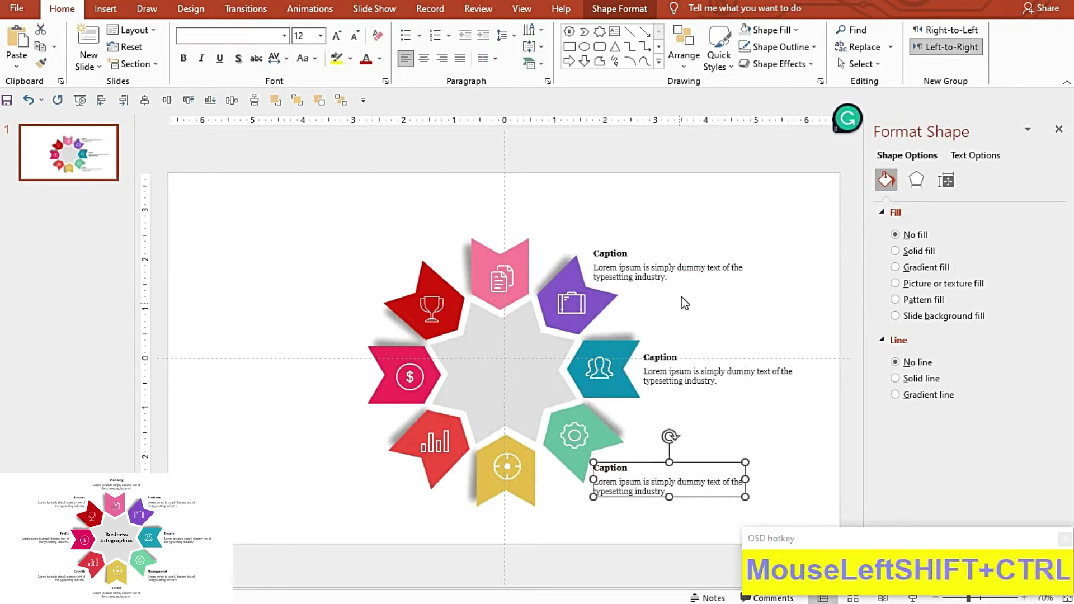
click(680, 332)
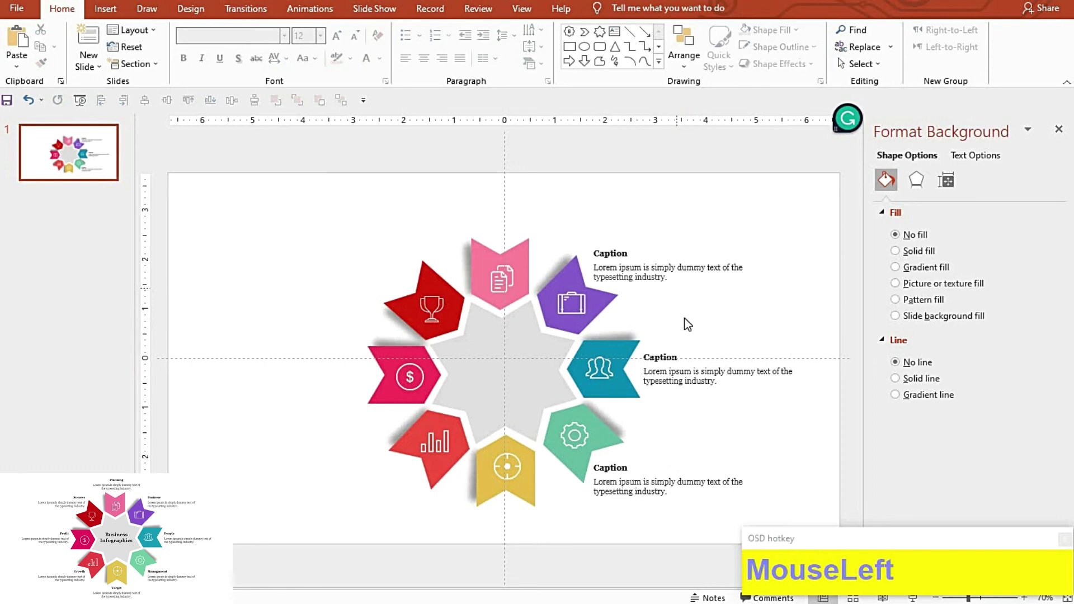
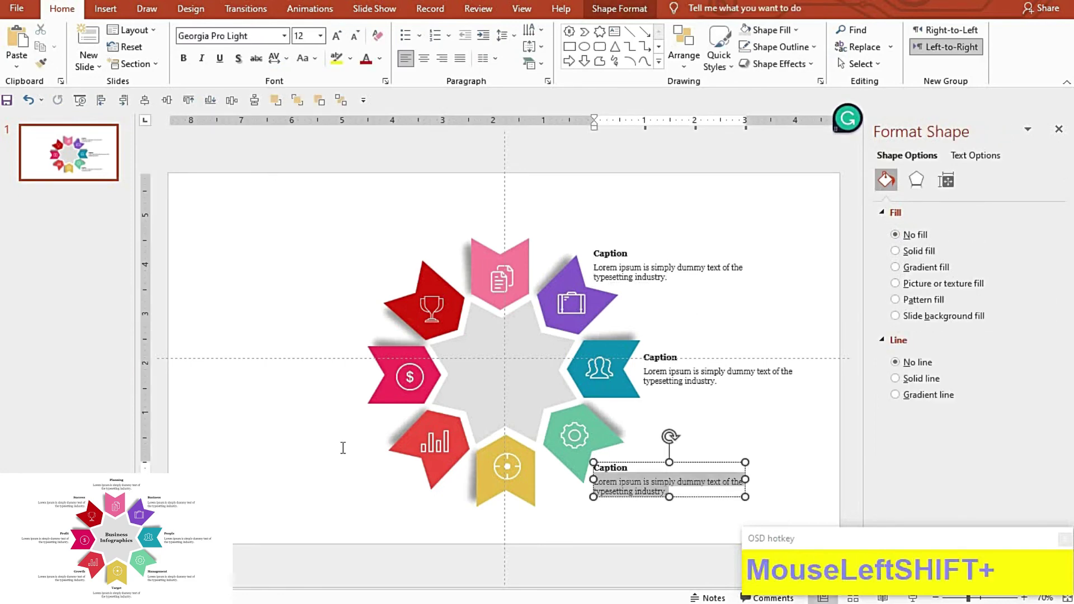
click(755, 476)
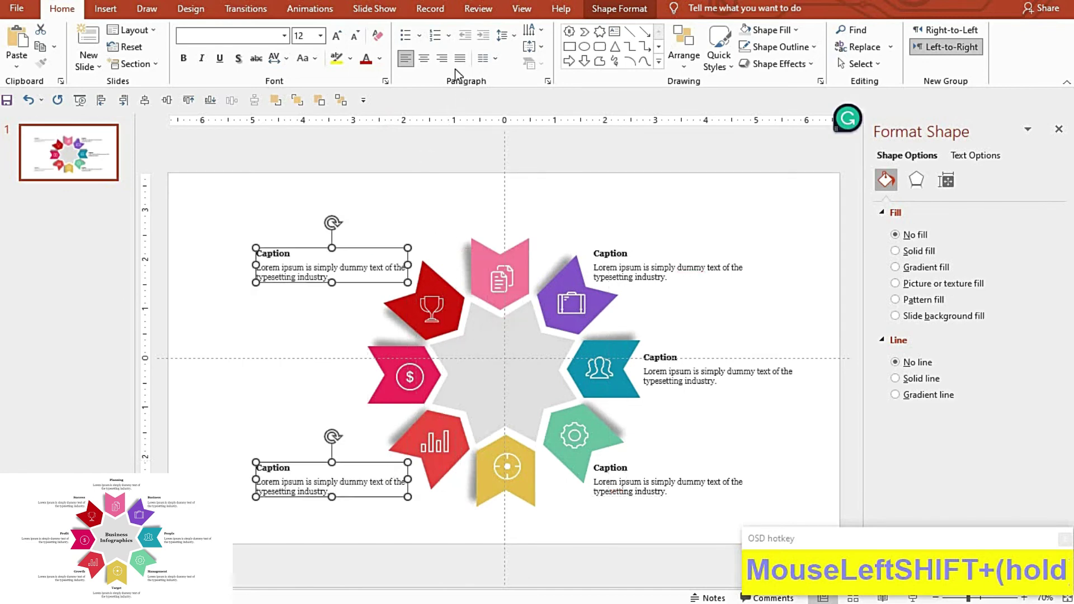
key(Right)
click(732, 401)
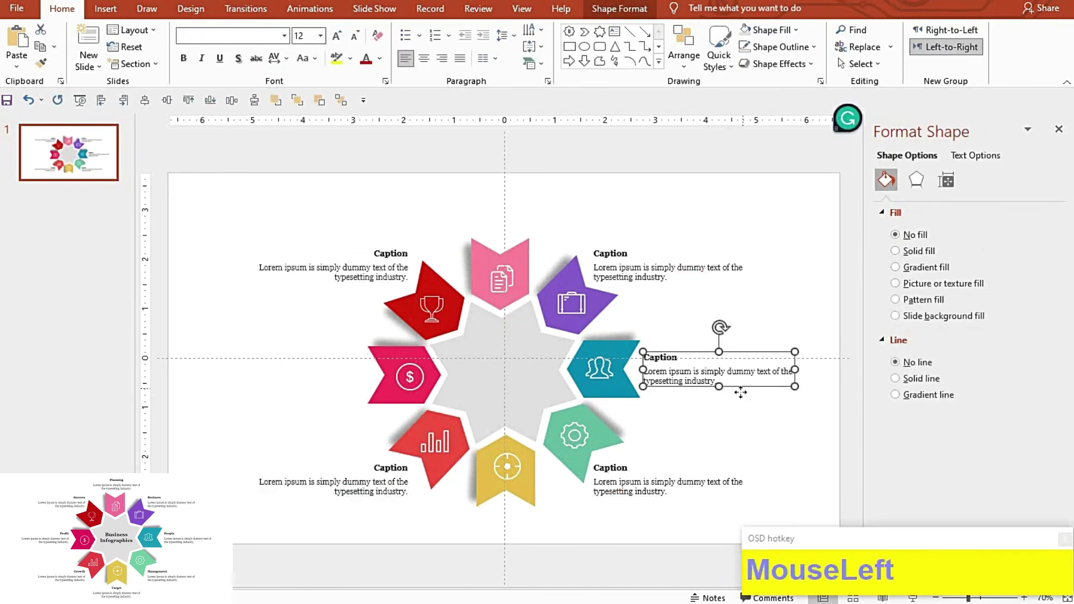
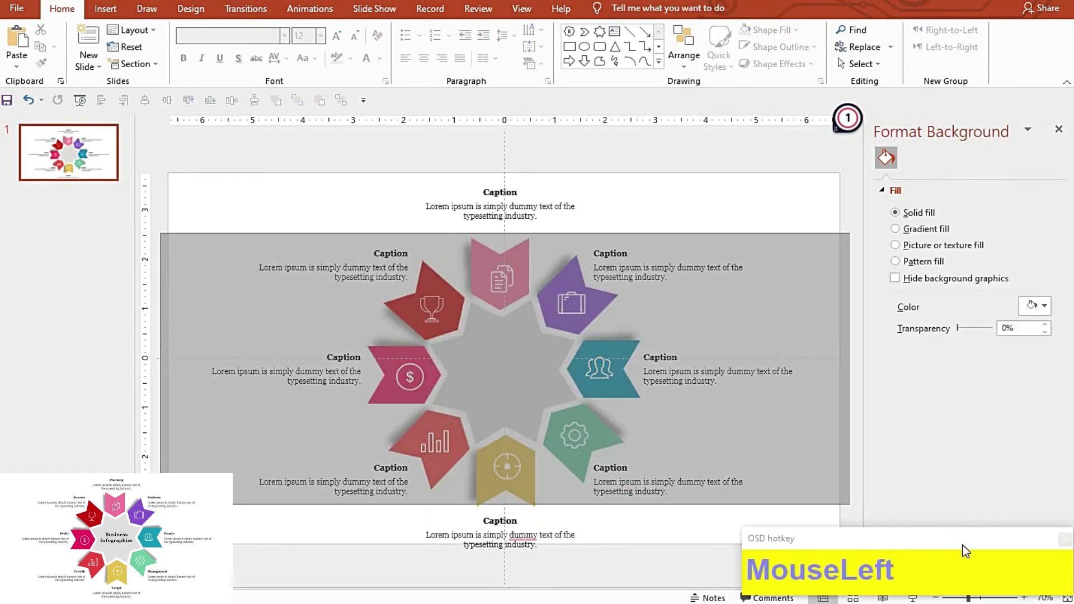
Step: Select the graphic with top and bottom captions, centre them and group the infographic
key(ctrl+g)
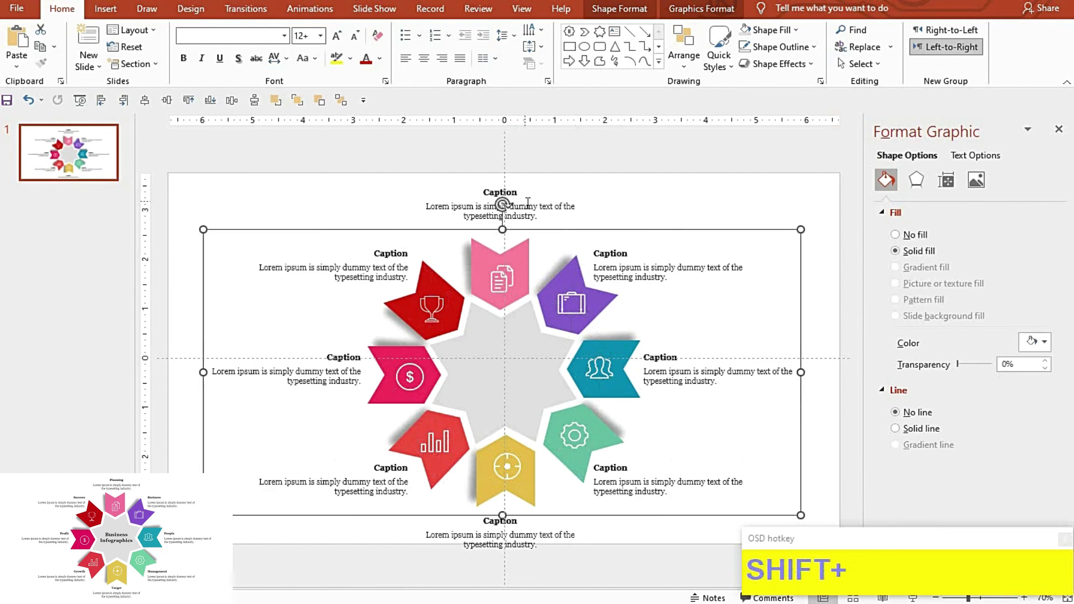
click(554, 494)
click(207, 144)
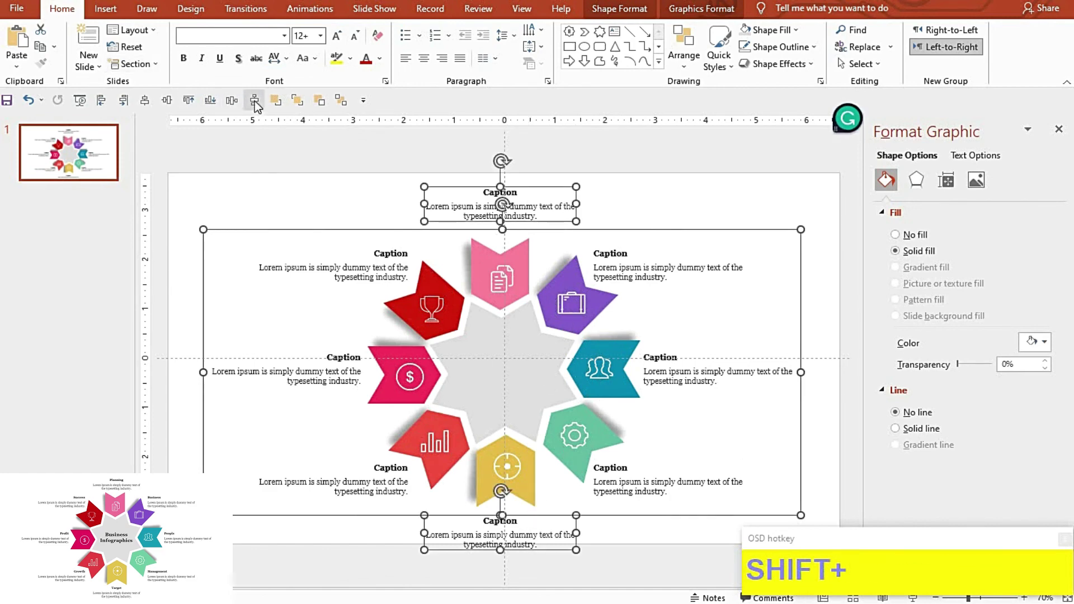
click(259, 106)
key(ctrl+g)
Step: Align the grouped infographic to the slide centre and present it full screen
drag(172, 104, 142, 161)
click(175, 104)
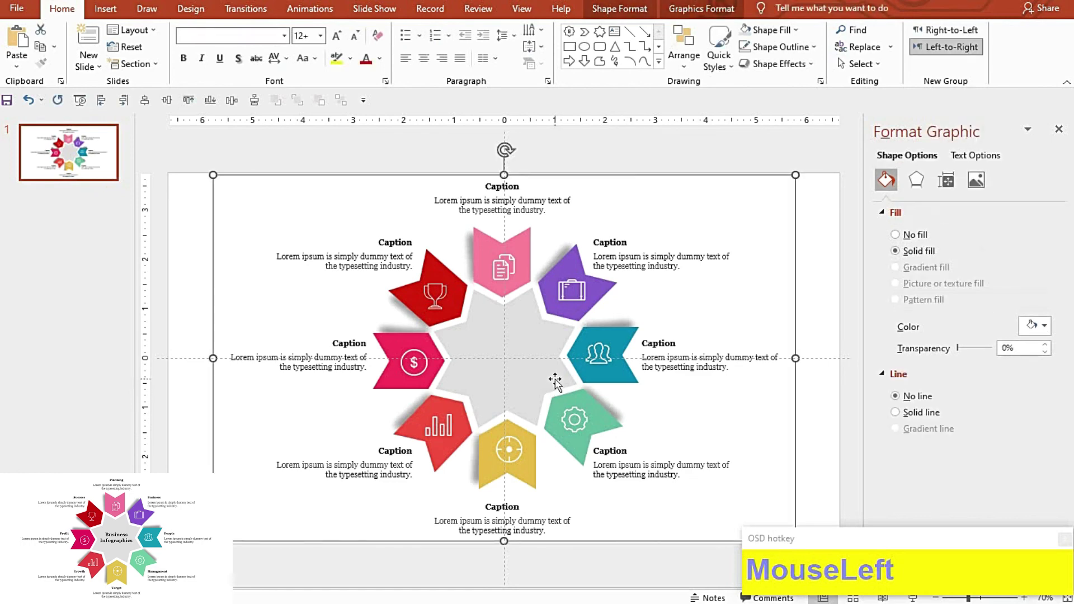
key(F9)
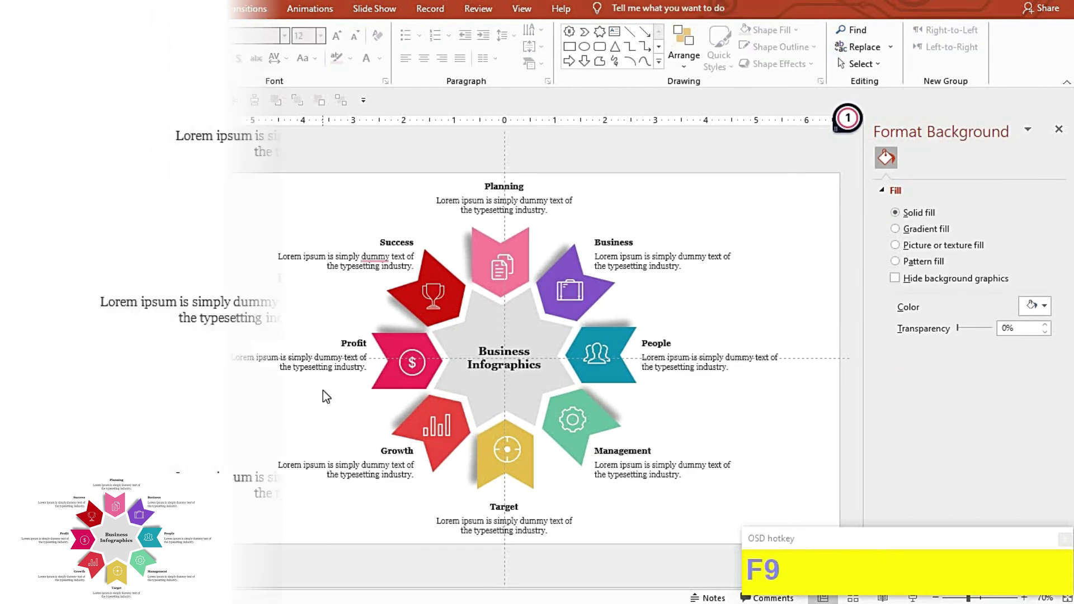